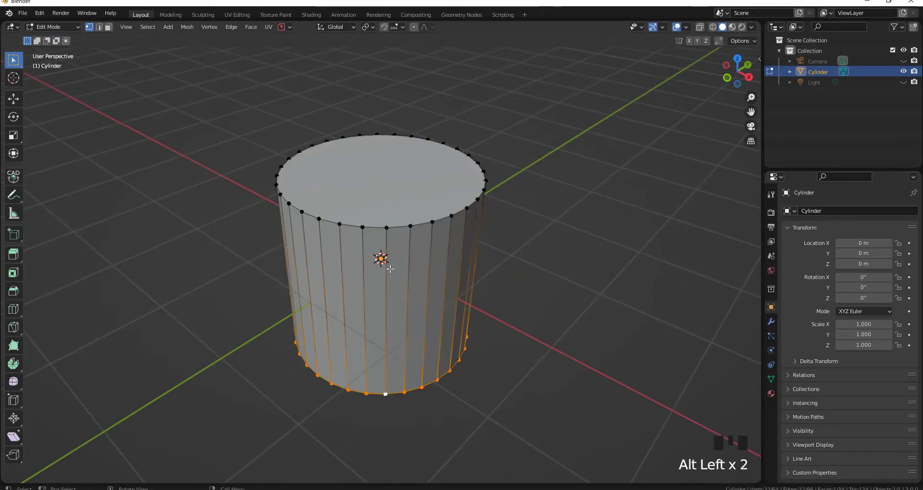
# - Select the cylinder's whole mesh, then a single side edge and its top edge loop
pyautogui.click(391, 229)
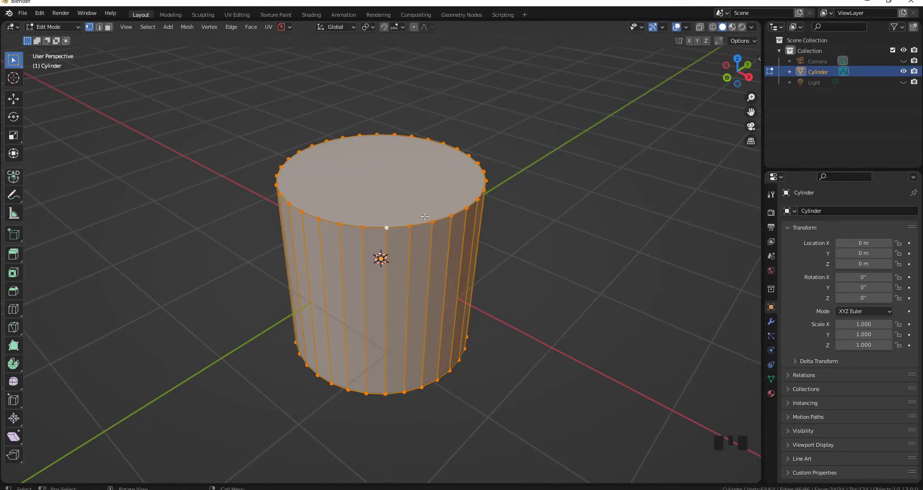
pyautogui.click(422, 216)
pyautogui.moveTo(42, 15); pyautogui.dragTo(195, 102)
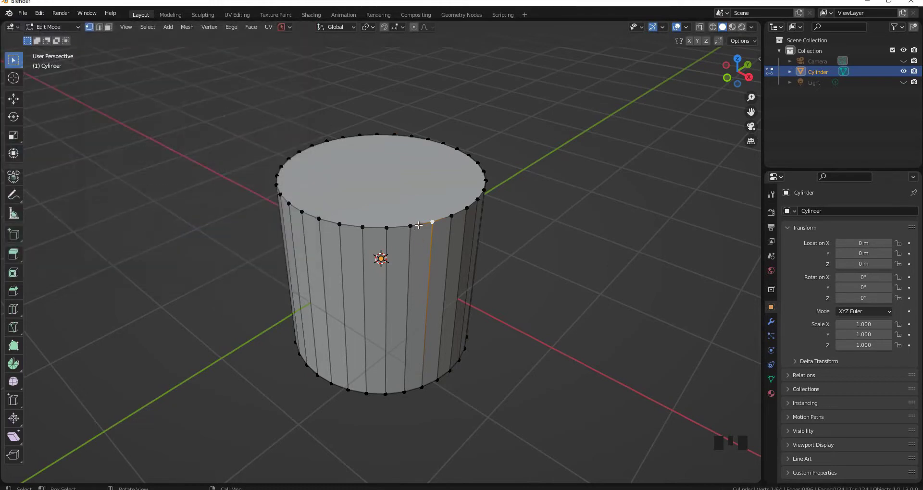
pyautogui.doubleClick(416, 224)
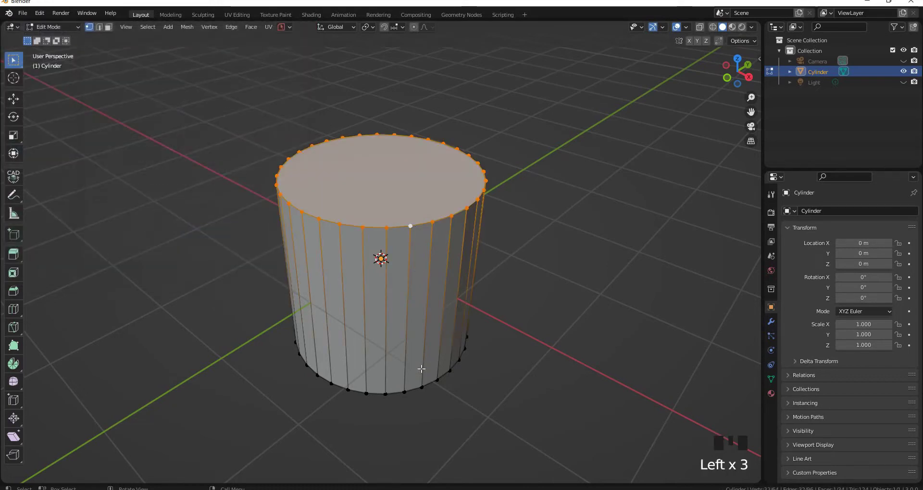
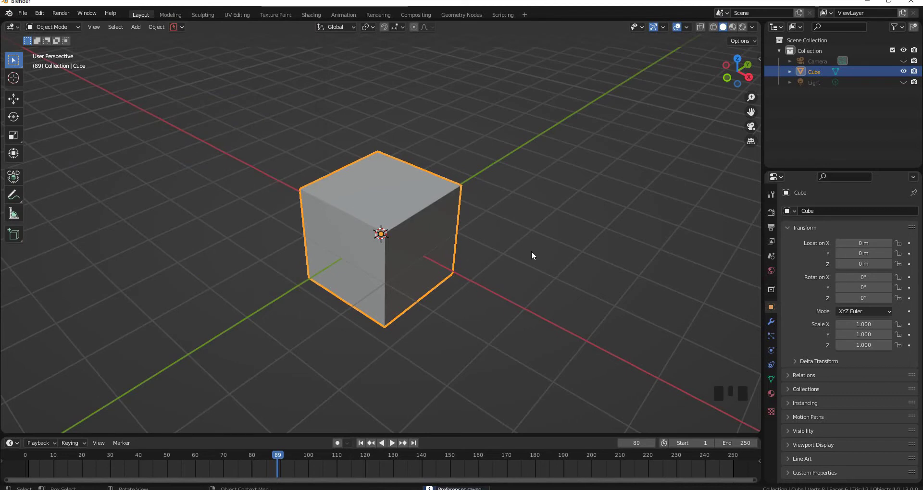
# - Edit the cube from a top view and loop-cut it through the centre
pyautogui.press('space')
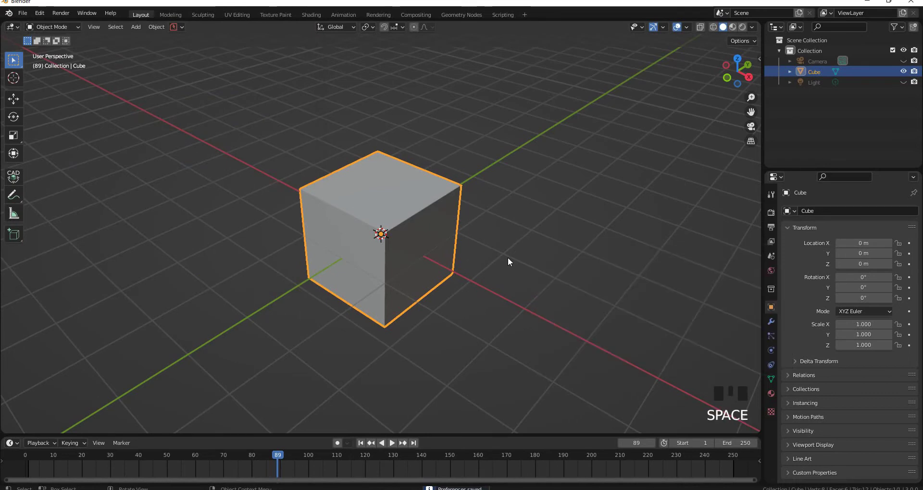
pyautogui.press('space')
pyautogui.press('space')
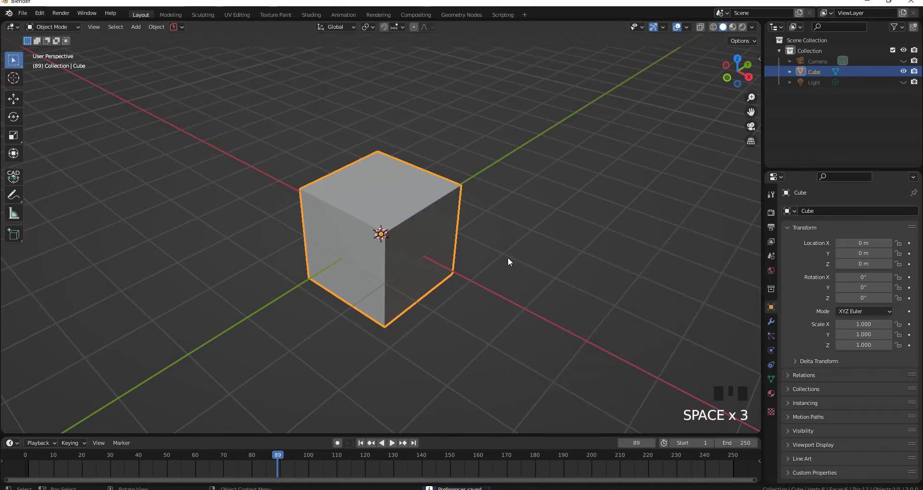
pyautogui.press('Tab')
pyautogui.scroll(3)
pyautogui.press('ctrl+r')
pyautogui.moveTo(446, 175); pyautogui.dragTo(387, 214)
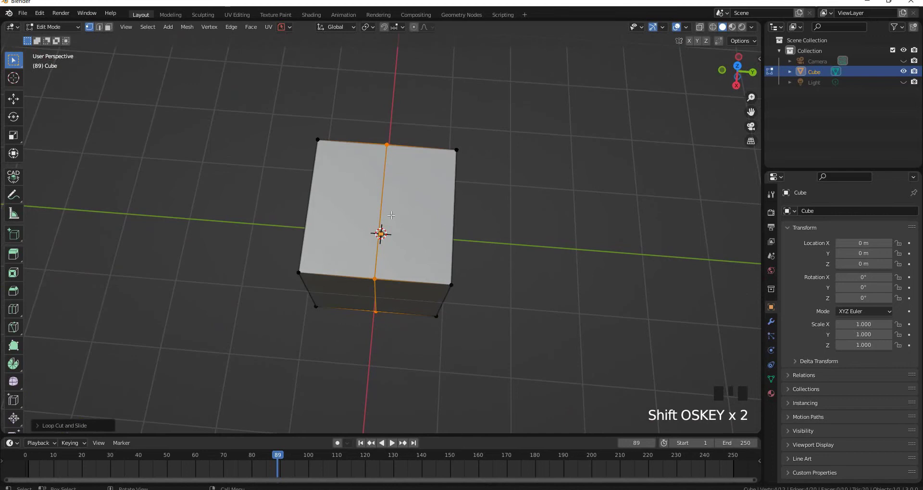
pyautogui.press('alt+z')
# - Select one half of the cube's vertices and delete it, inspecting the remaining half
pyautogui.click(446, 183)
pyautogui.press('x')
pyautogui.moveTo(402, 290); pyautogui.dragTo(389, 238)
pyautogui.press('Tab')
pyautogui.scroll(-3)
pyautogui.moveTo(422, 222); pyautogui.dragTo(409, 221)
# - Select all remaining geometry and search for the Symmetrize command
pyautogui.press('Tab')
pyautogui.middleClick(416, 237)
pyautogui.press('a')
pyautogui.press('space')
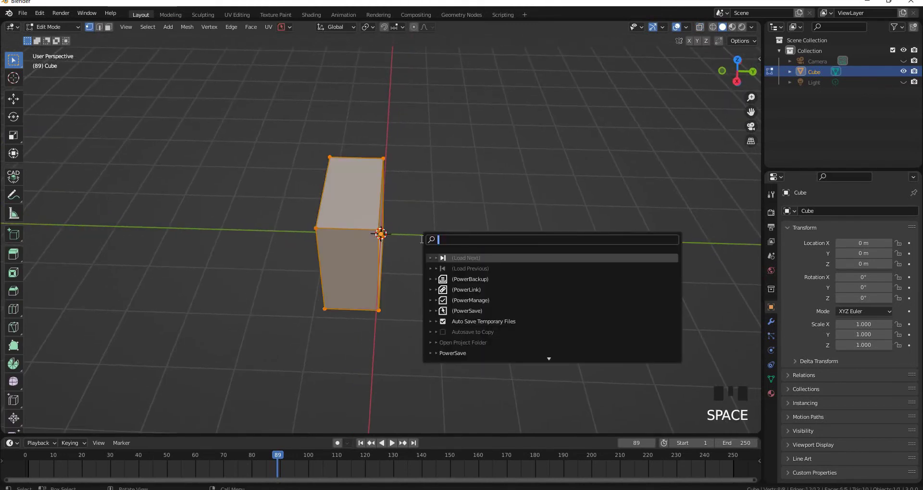
pyautogui.press('m')
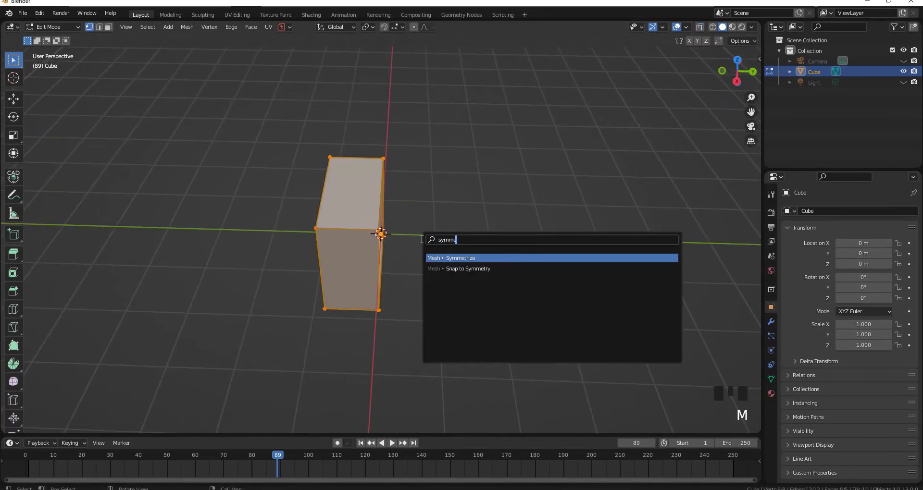
# - Return to Object Mode and orbit around the restored whole cube
pyautogui.moveTo(58, 427); pyautogui.dragTo(573, 258)
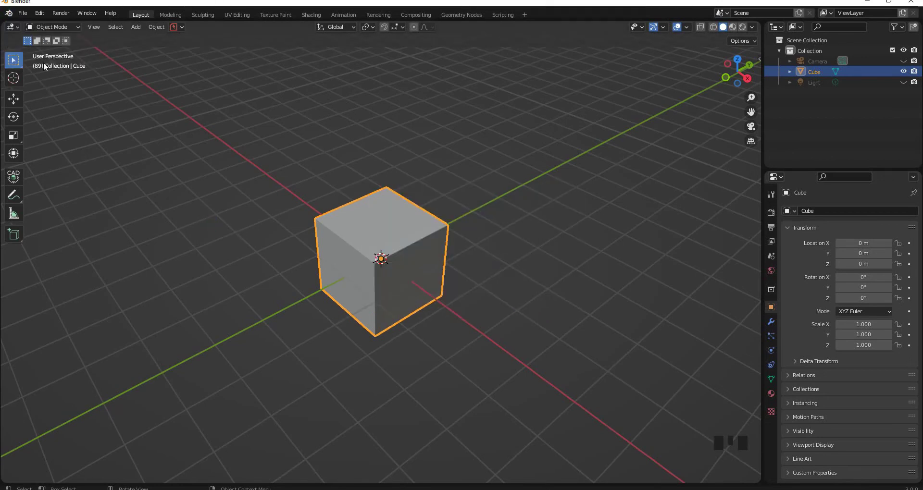
pyautogui.moveTo(43, 18); pyautogui.dragTo(171, 224)
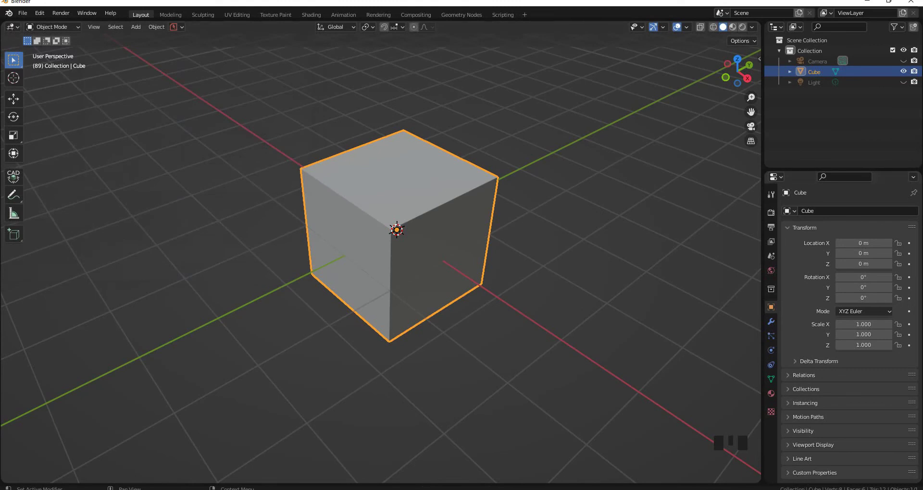
# - Add a cylinder mesh, move it beside the cube and enter Edit Mode with both objects
pyautogui.scroll(3)
pyautogui.press('Tab')
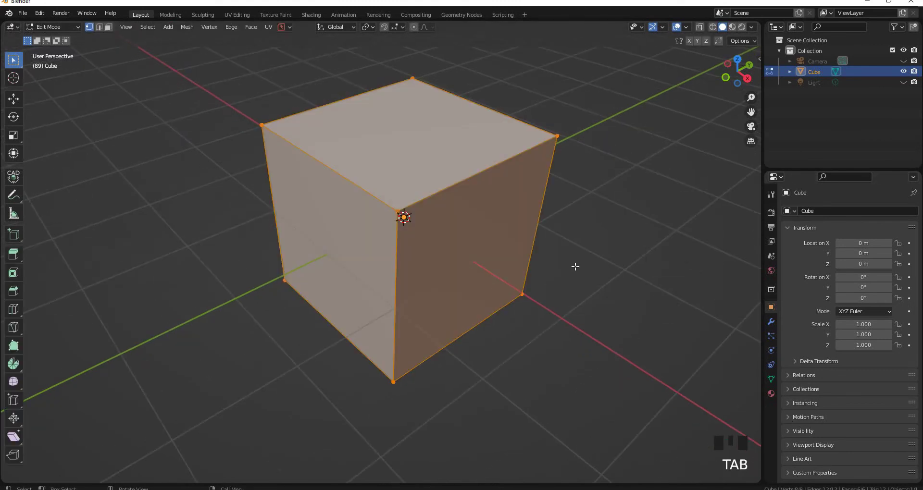
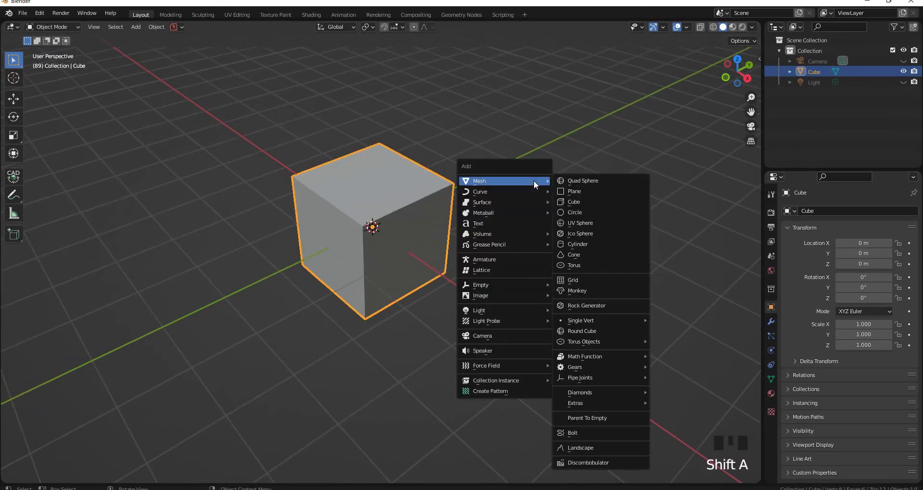
pyautogui.press('g')
pyautogui.moveTo(650, 250); pyautogui.dragTo(349, 252)
pyautogui.click(349, 251)
pyautogui.click(473, 207)
pyautogui.press('Tab')
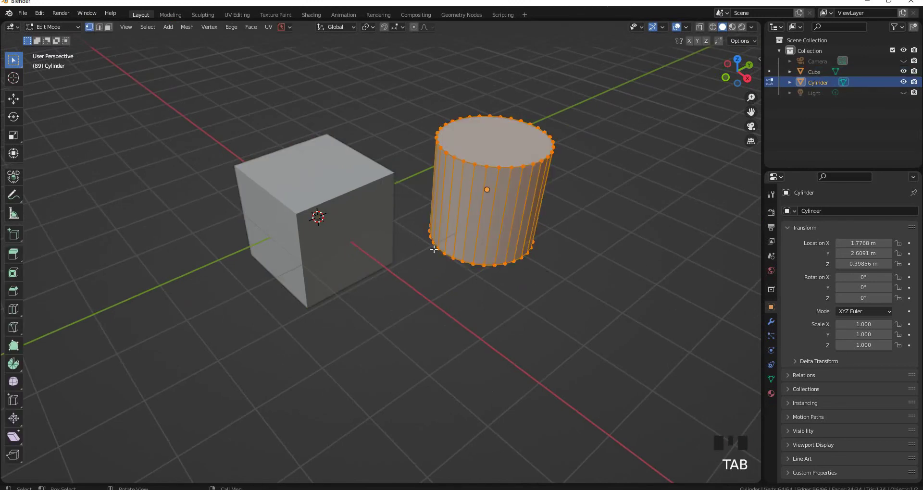
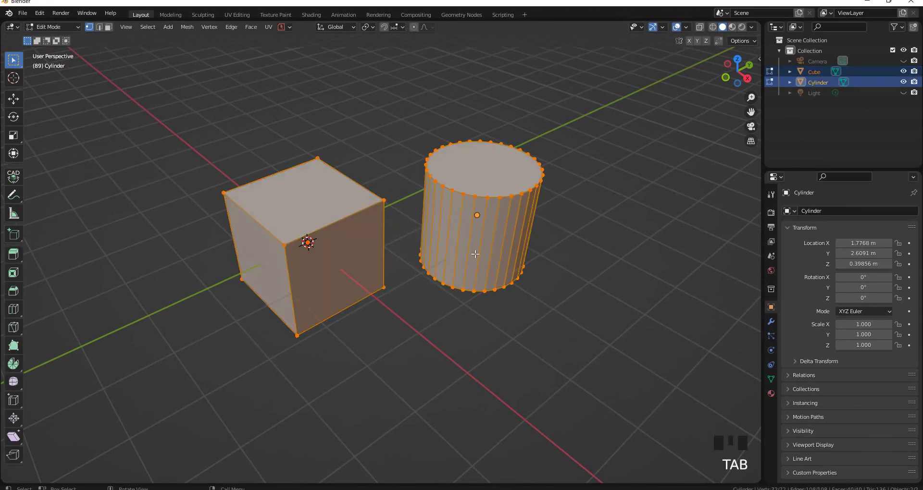
# - Switch to the Suzanne scene, select the monkey head and enter Edit Mode on it
pyautogui.click(484, 212)
pyautogui.press('Tab')
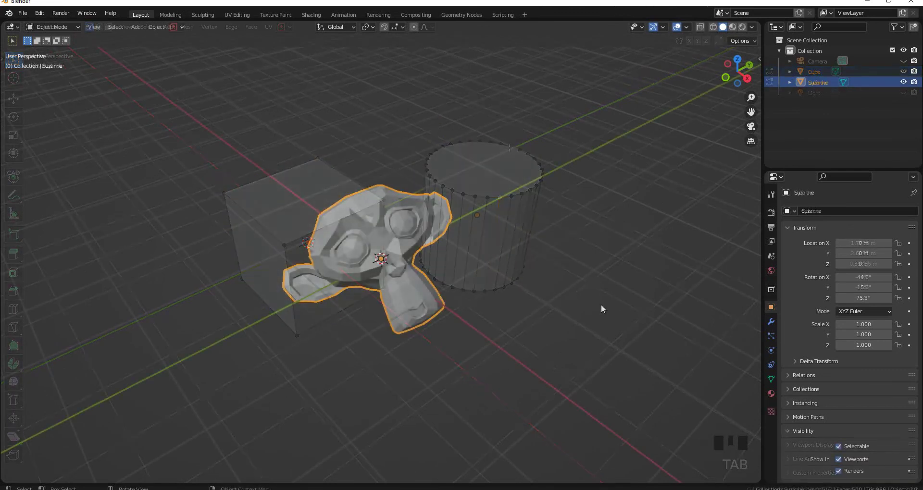
pyautogui.scroll(3)
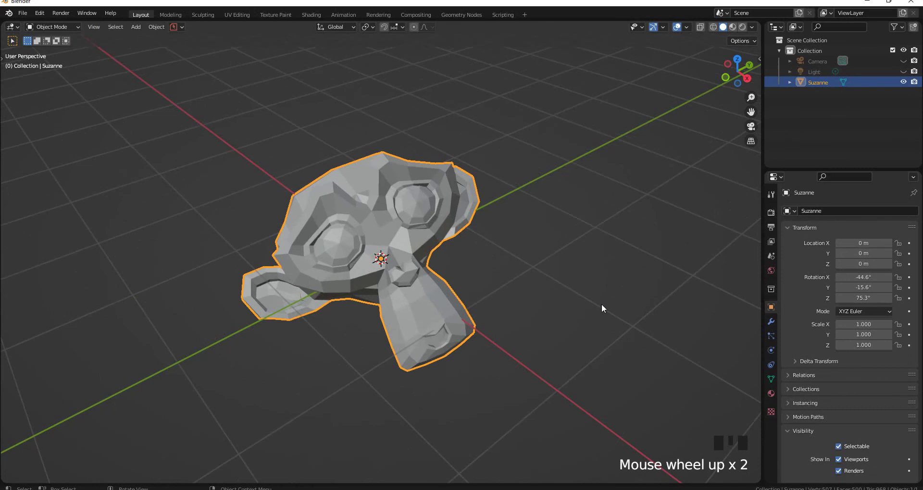
pyautogui.press('Tab')
pyautogui.scroll(3)
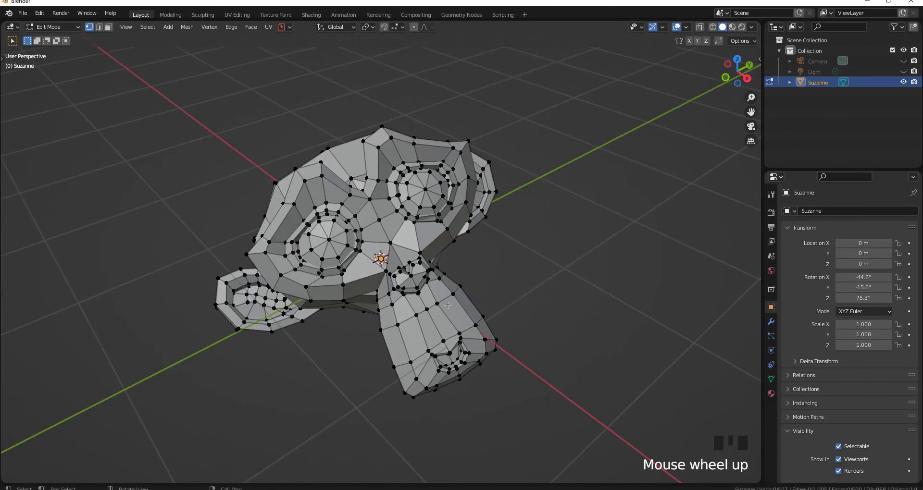